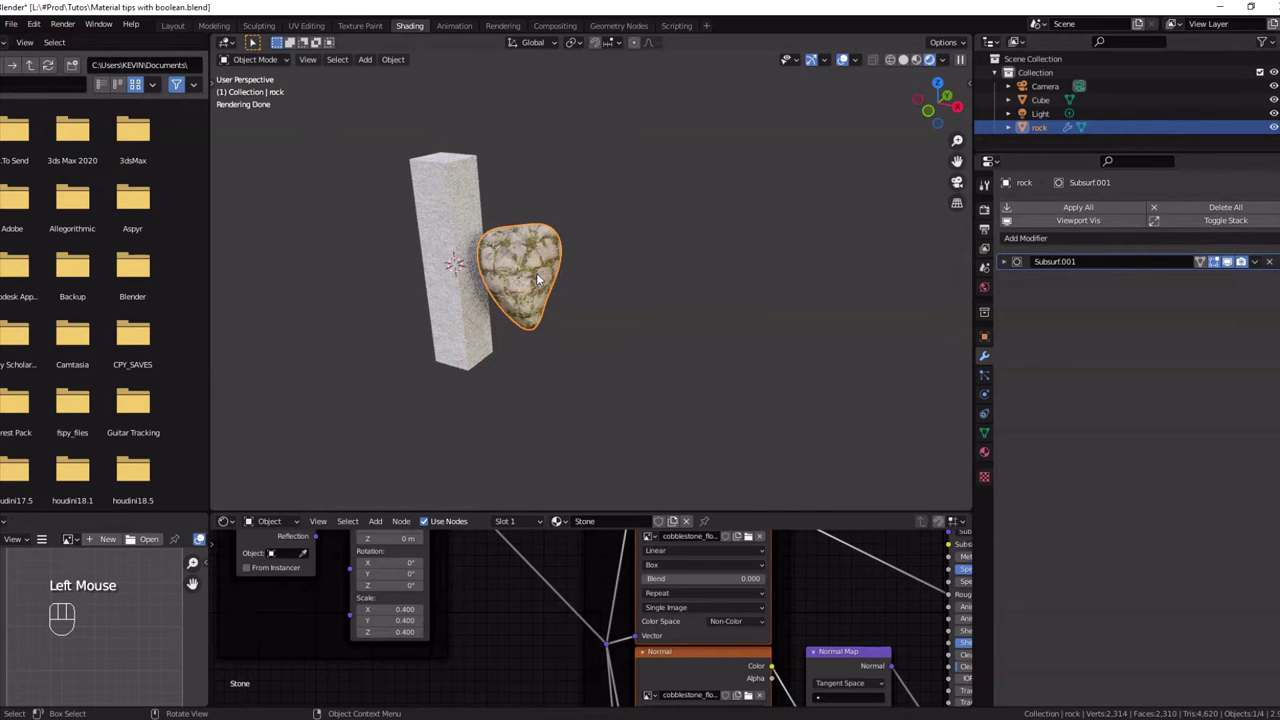
Select the pillar and switch the viewport to Solid shading
{"action": "left_click", "coordinate": [544, 277]}
{"action": "left_click_drag", "start_coordinate": [544, 526], "coordinate": [466, 291]}
{"action": "left_click", "coordinate": [466, 290]}
{"action": "left_click_drag", "start_coordinate": [529, 523], "coordinate": [521, 520]}
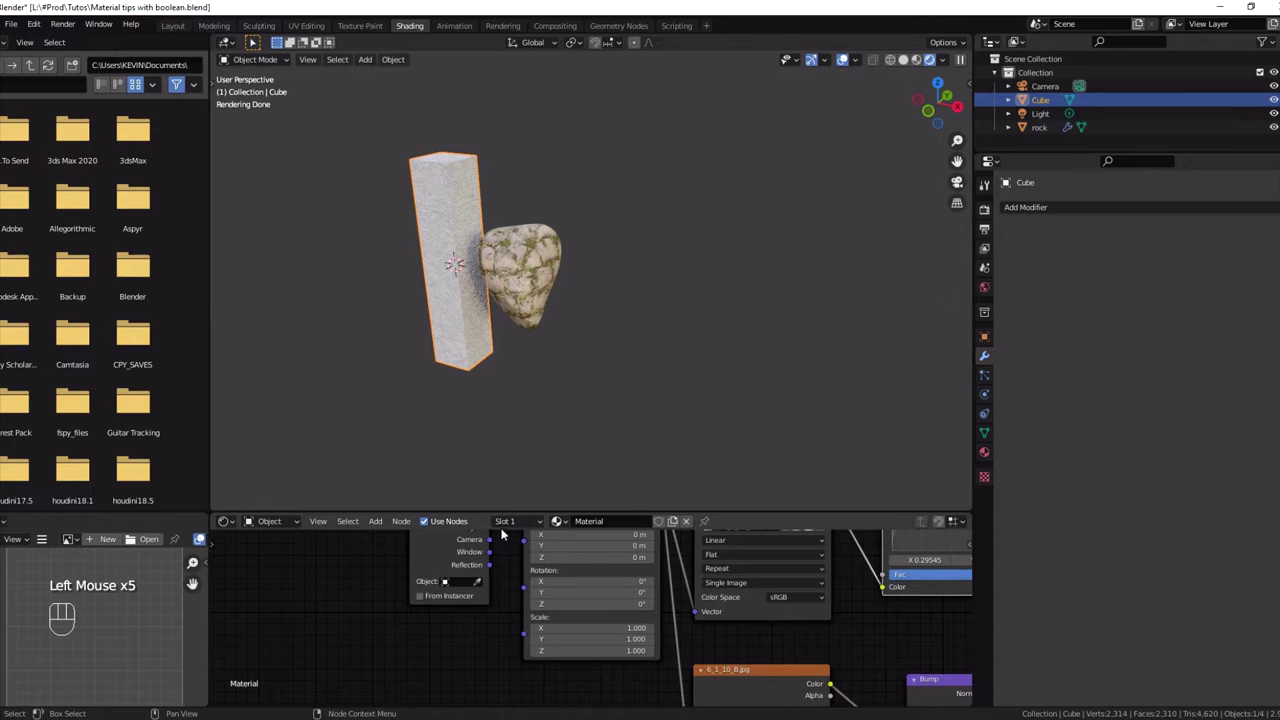
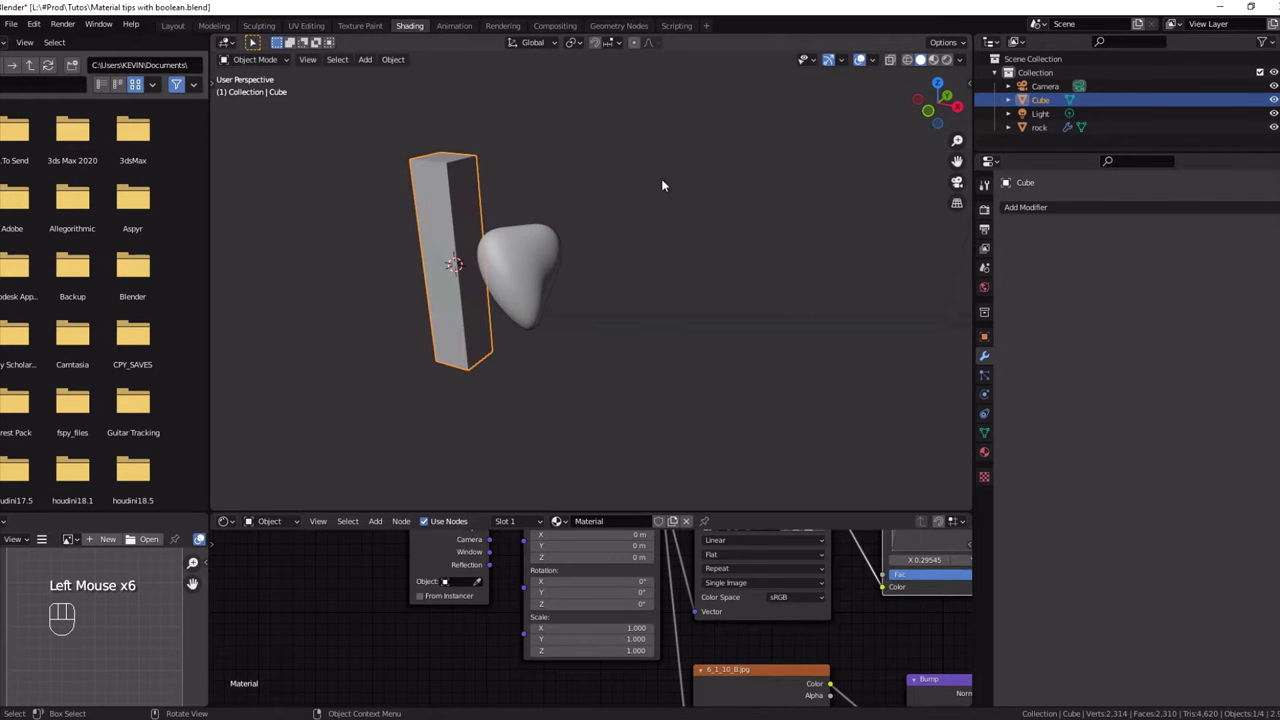
Add a Boolean modifier in Difference mode with the rock as its cutting object
{"action": "left_click_drag", "start_coordinate": [1034, 209], "coordinate": [1014, 279]}
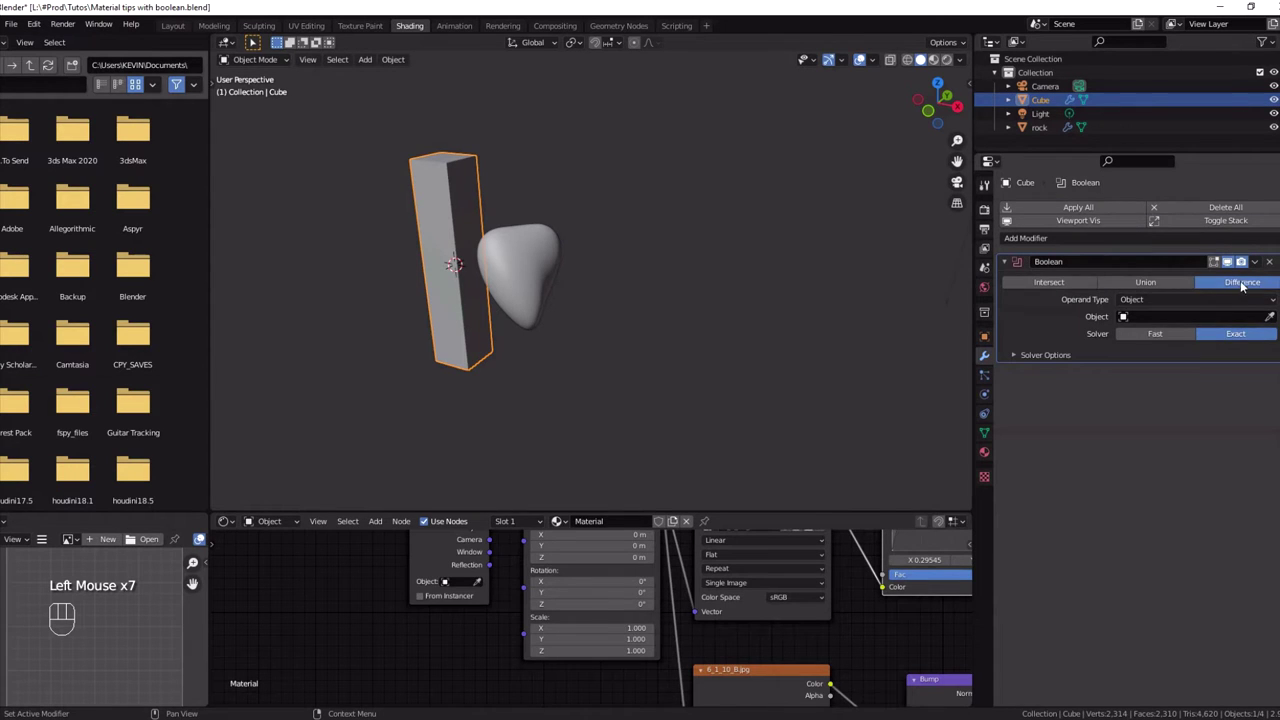
{"action": "left_click", "coordinate": [1276, 321]}
{"action": "middle_click", "coordinate": [582, 245]}
{"action": "left_click", "coordinate": [529, 272]}
Move the rock into the pillar so it carves the cavity
{"action": "key", "text": "g"}
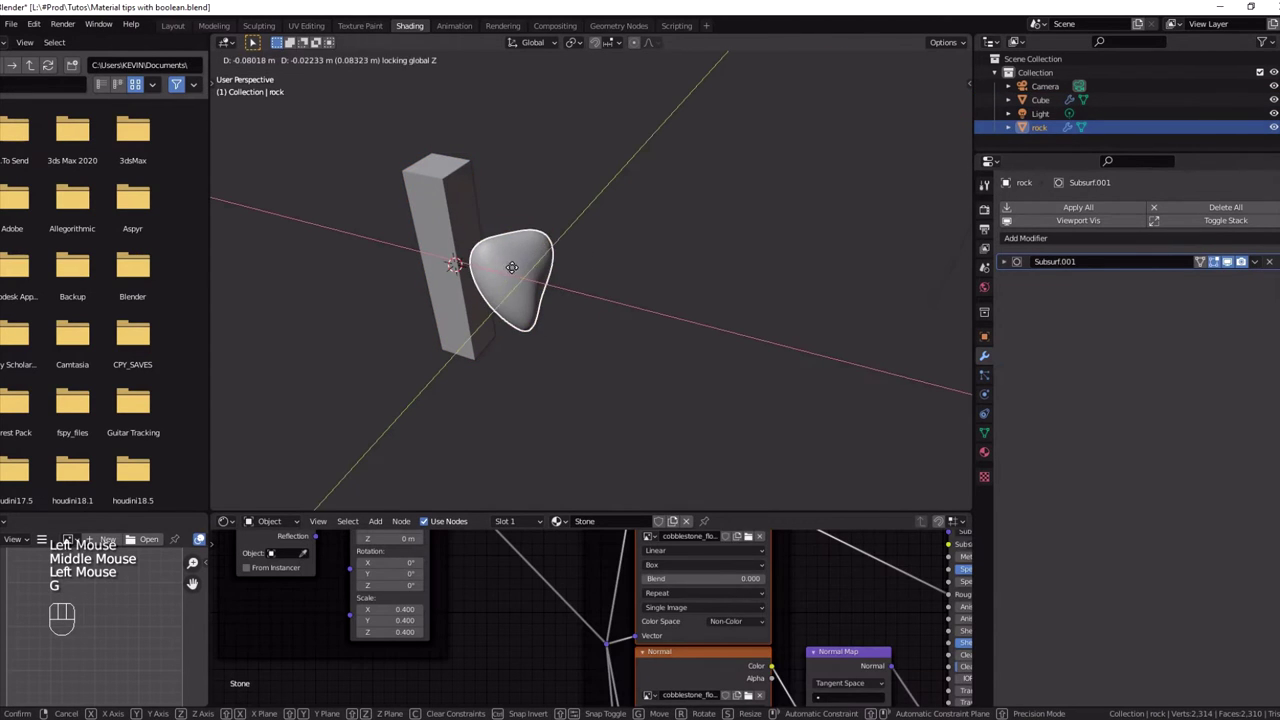
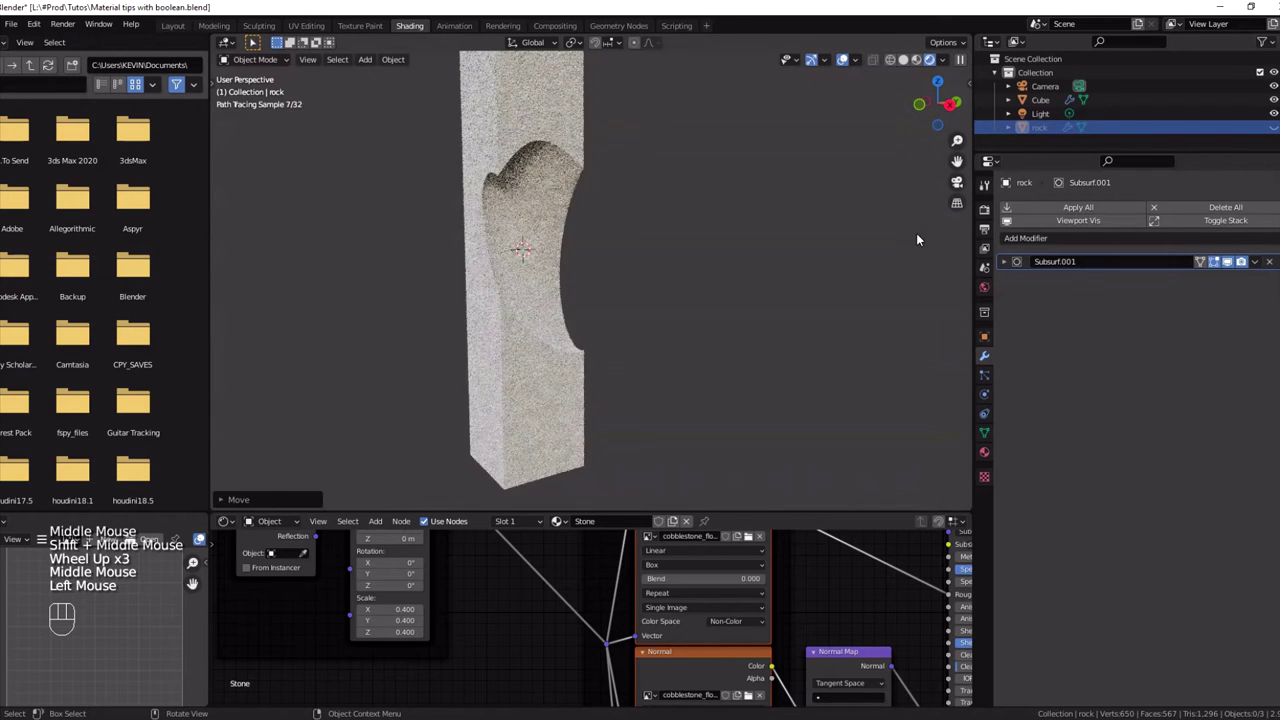
Select the pillar to view its carved stone texture in the rendered preview
{"action": "left_click", "coordinate": [1041, 99]}
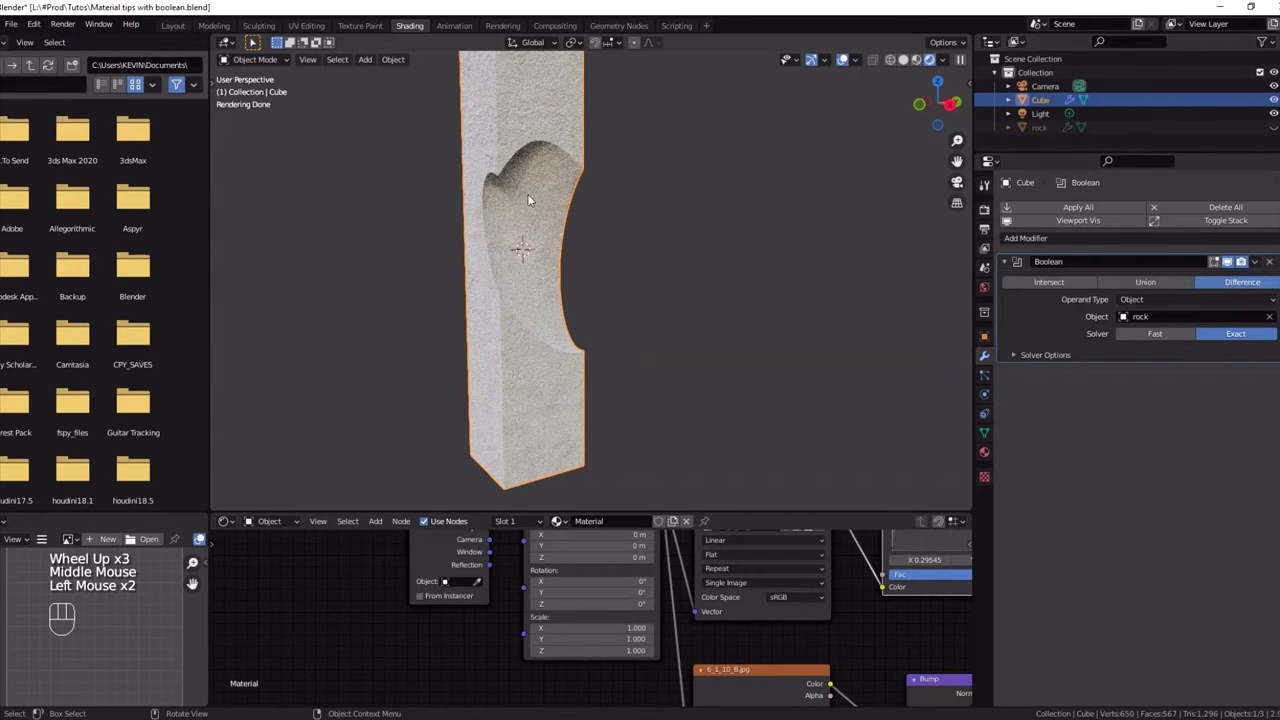